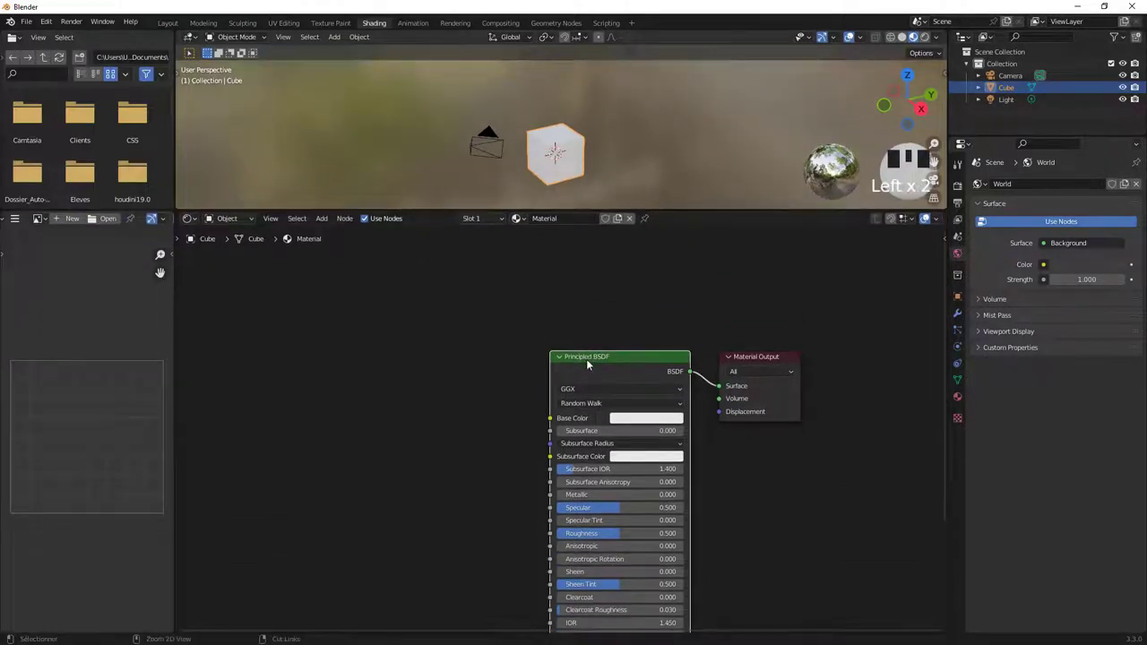
Add texture nodes with Ctrl+T, then undo them to start over cleanly.
key(ctrl+t)
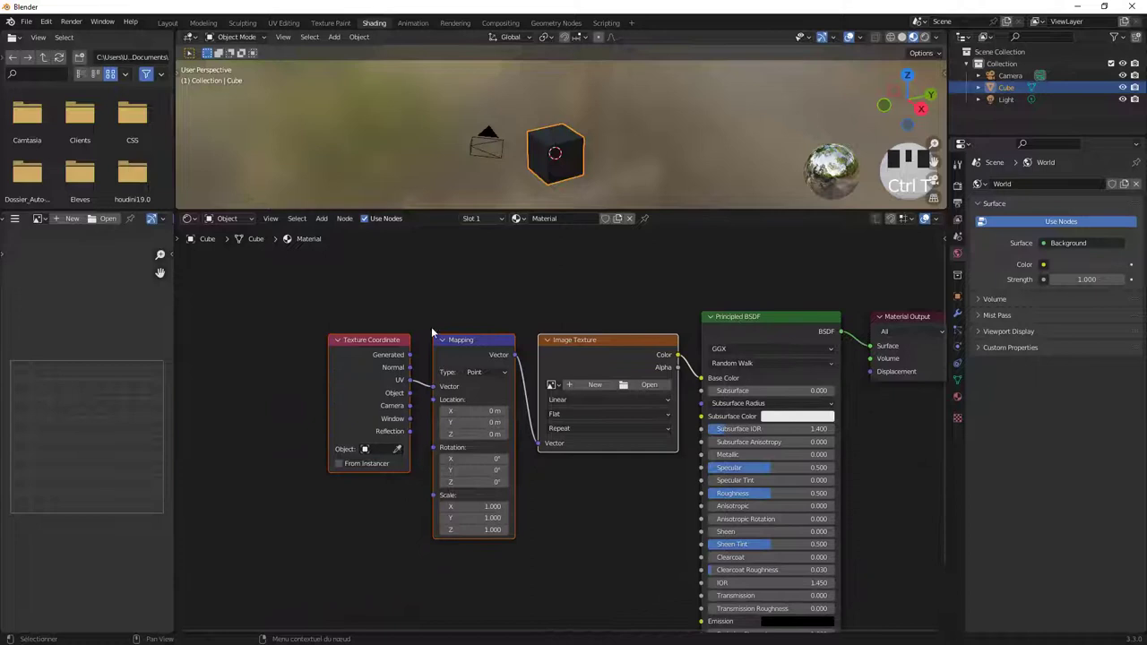
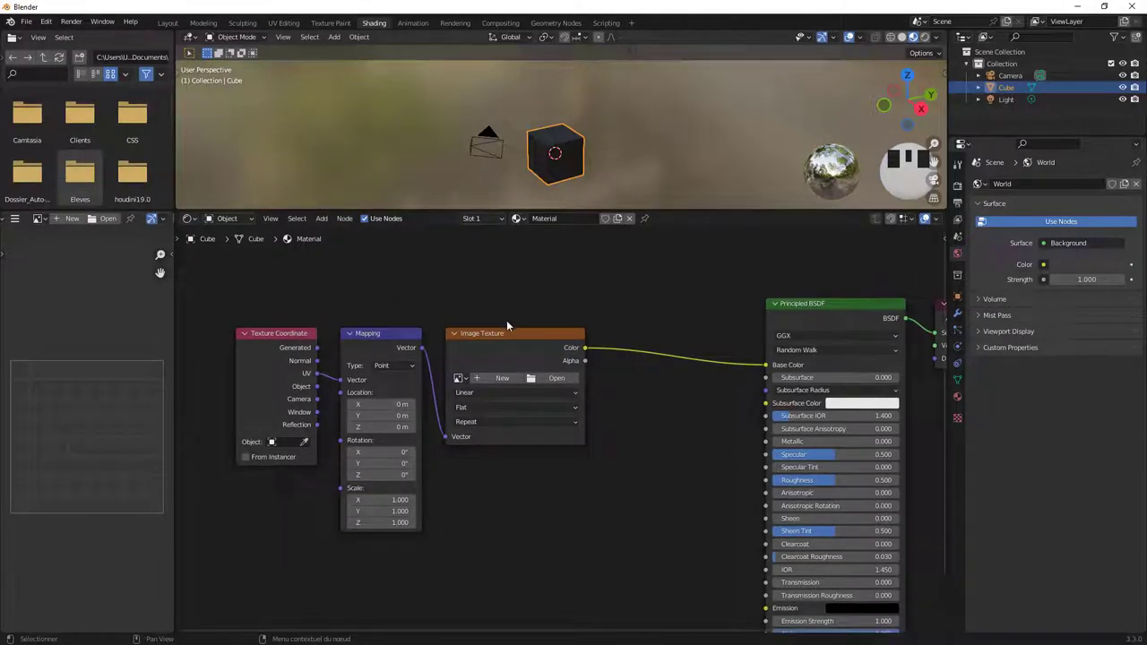
key(ctrl+z)
key(ctrl+z)
key(ctrl+z)
key(ctrl+z)
key(ctrl+z)
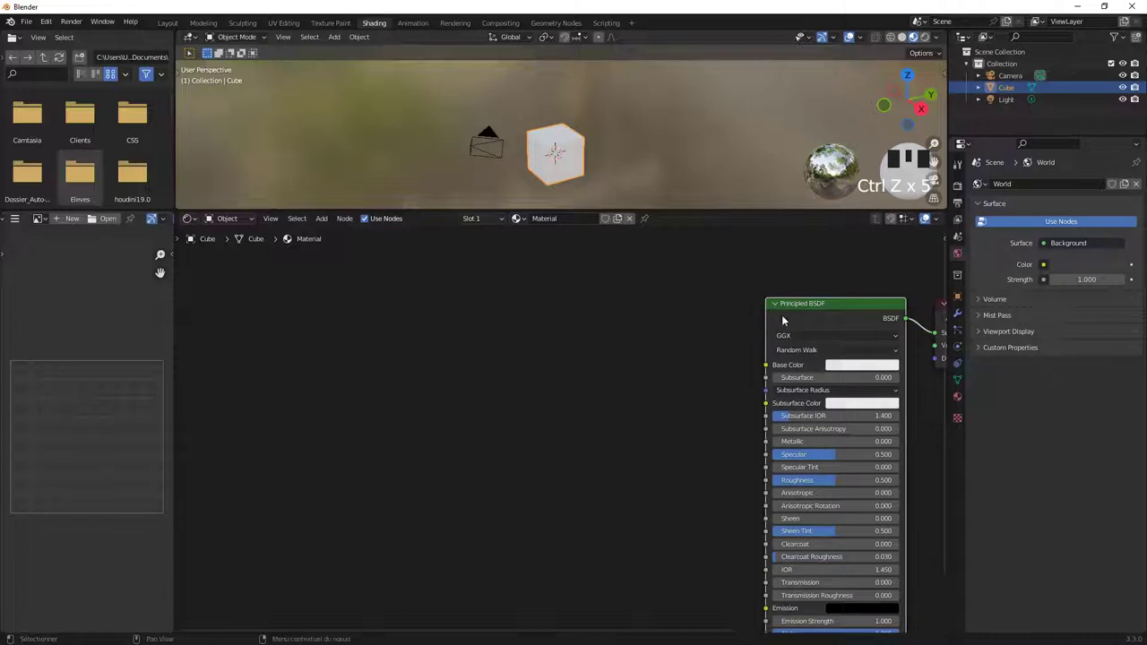
Feed the Principled BSDF with Texture Coordinate and Mapping driving a Noise Texture.
click(795, 310)
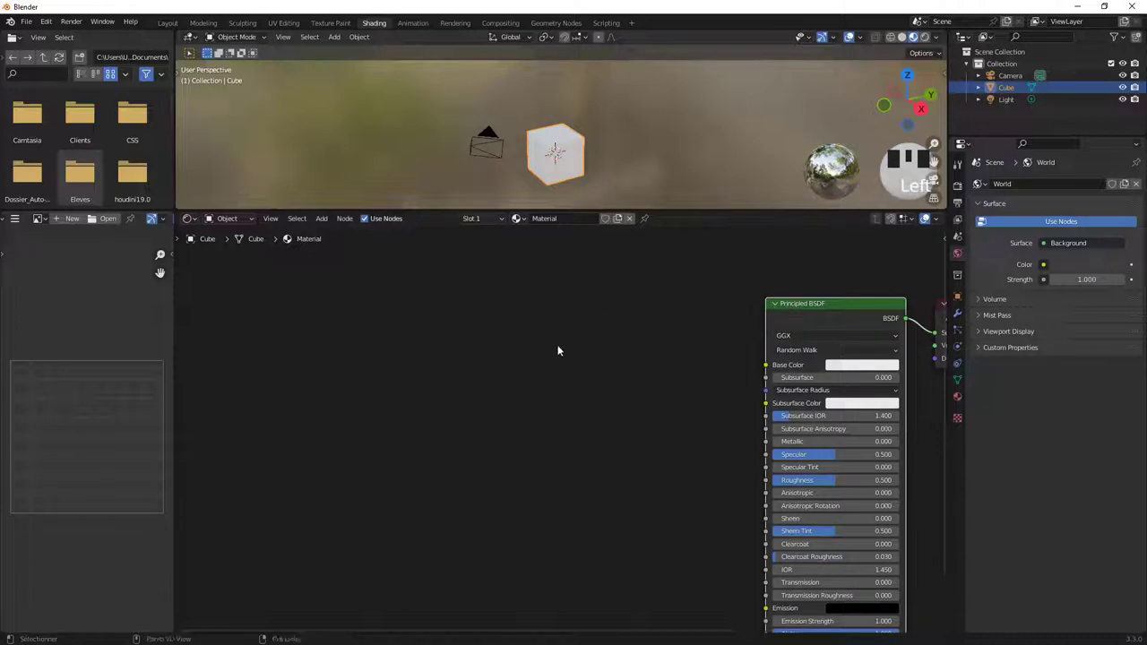
key(ctrl+t)
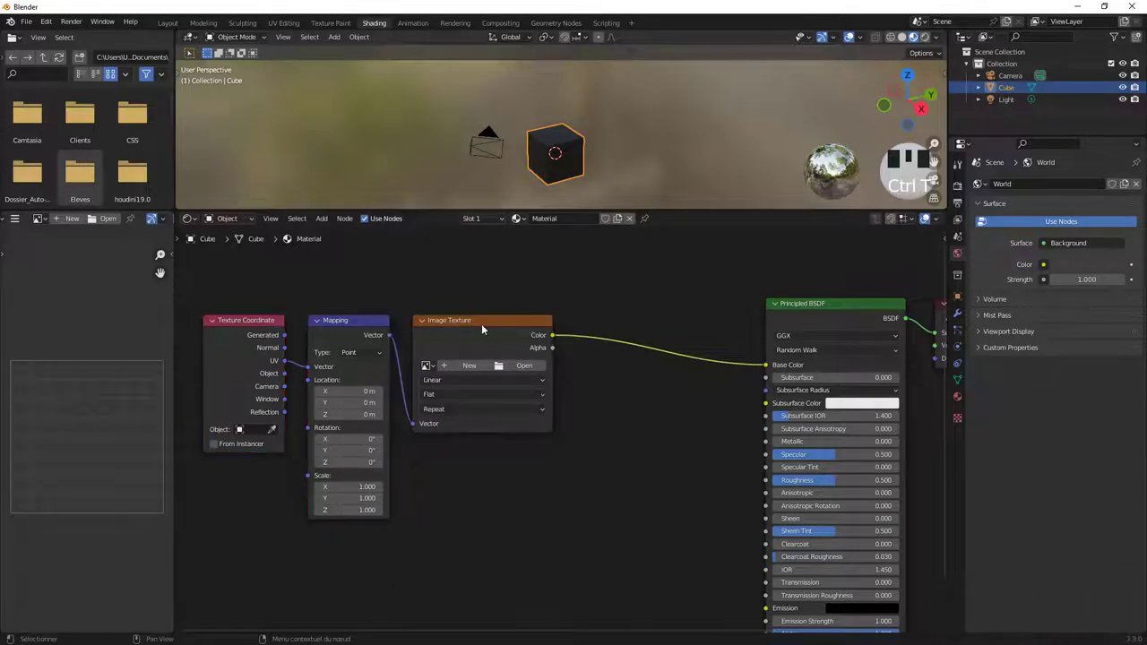
drag(485, 324, 533, 468)
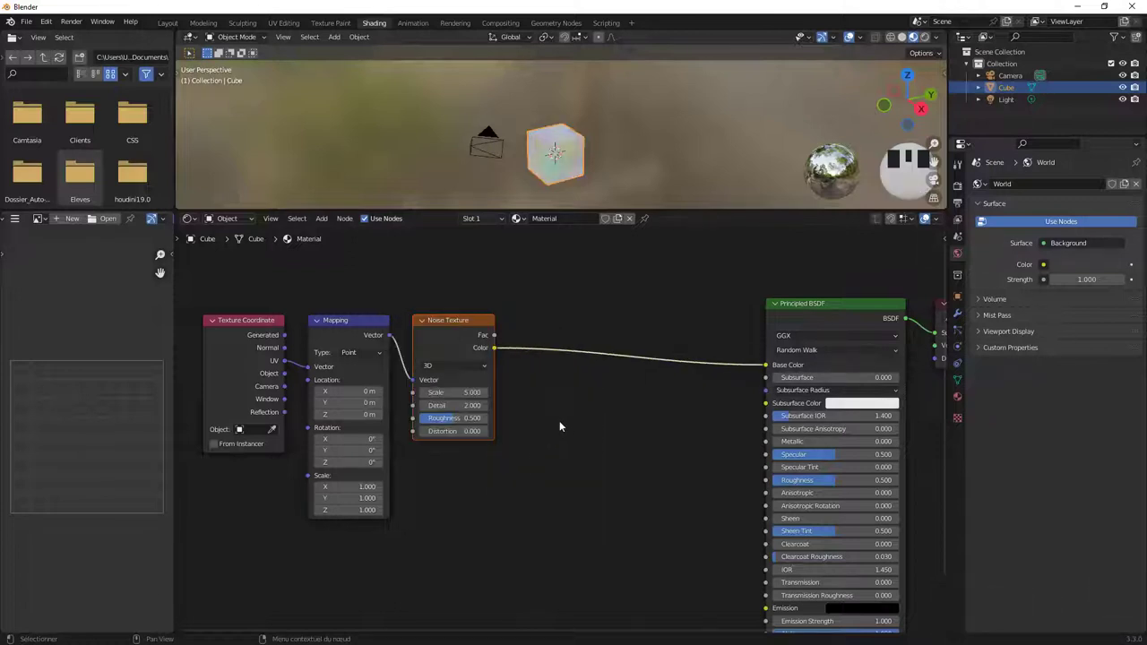
scroll(up, 3)
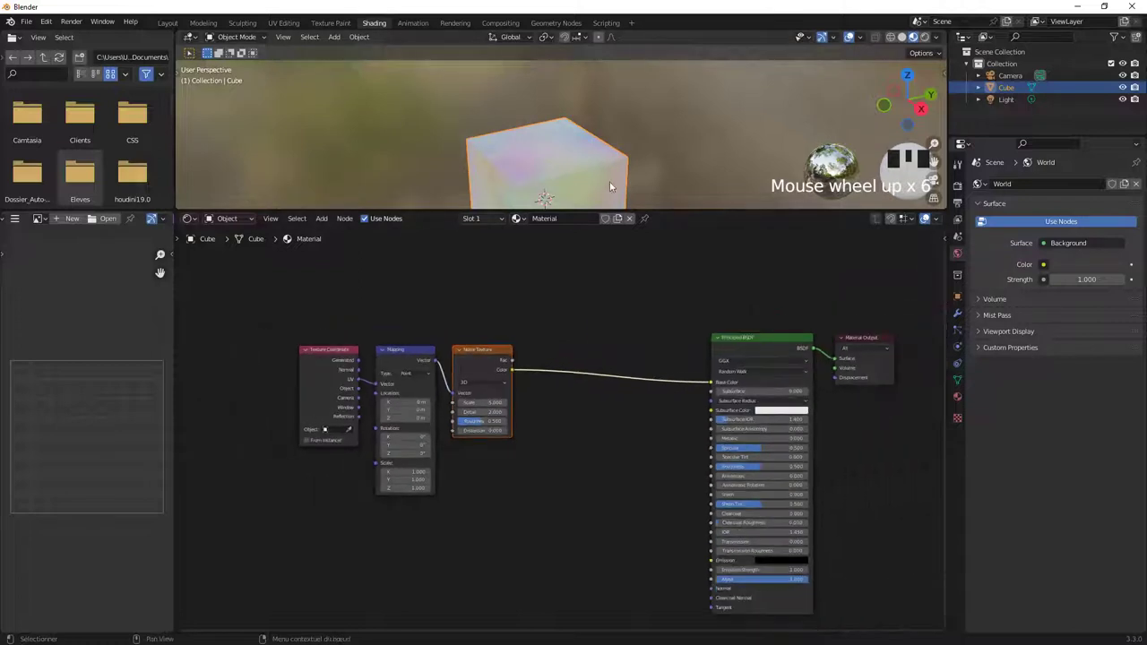
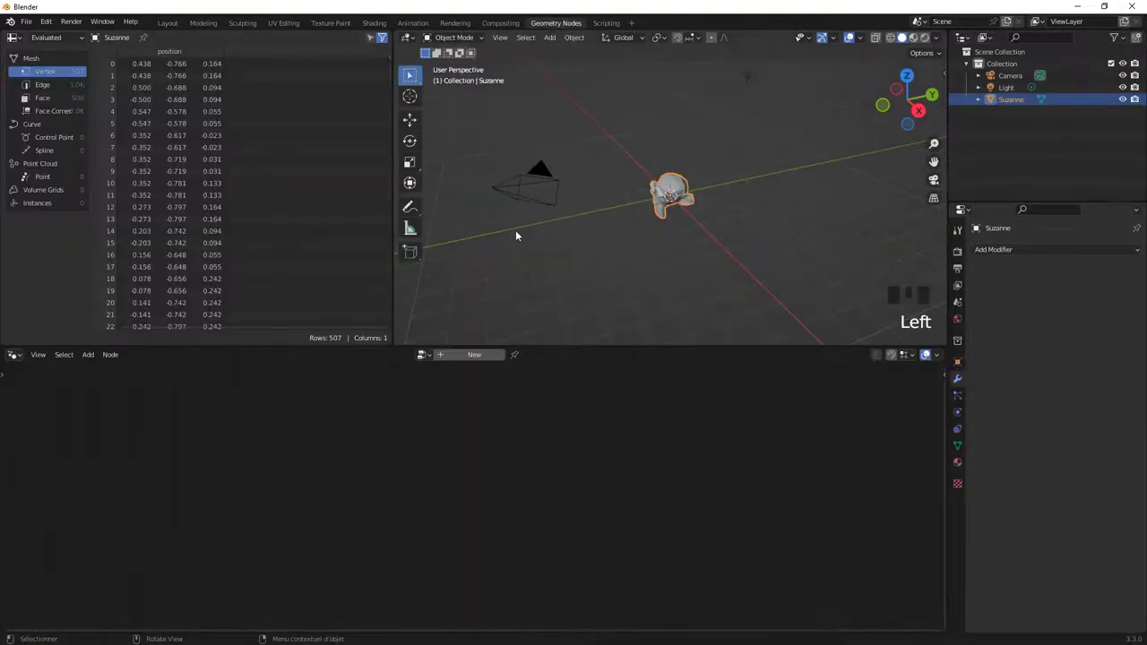
Orbit and zoom the 3D view around Suzanne before building the node tree.
drag(629, 223, 473, 388)
scroll(up, 3)
scroll(up, 3)
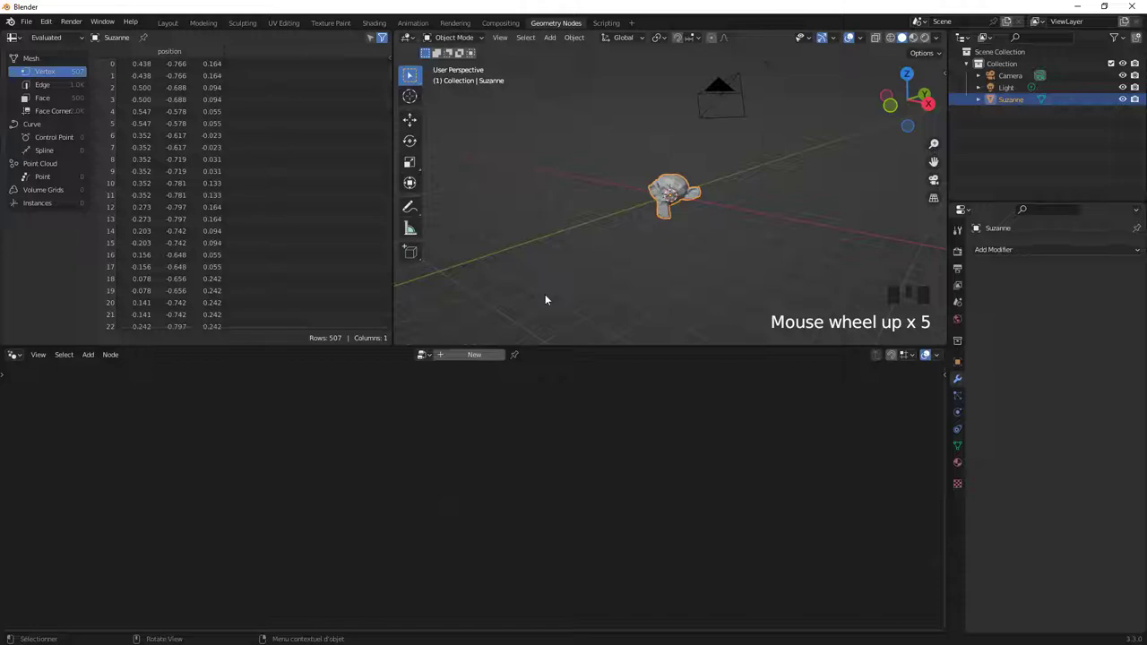
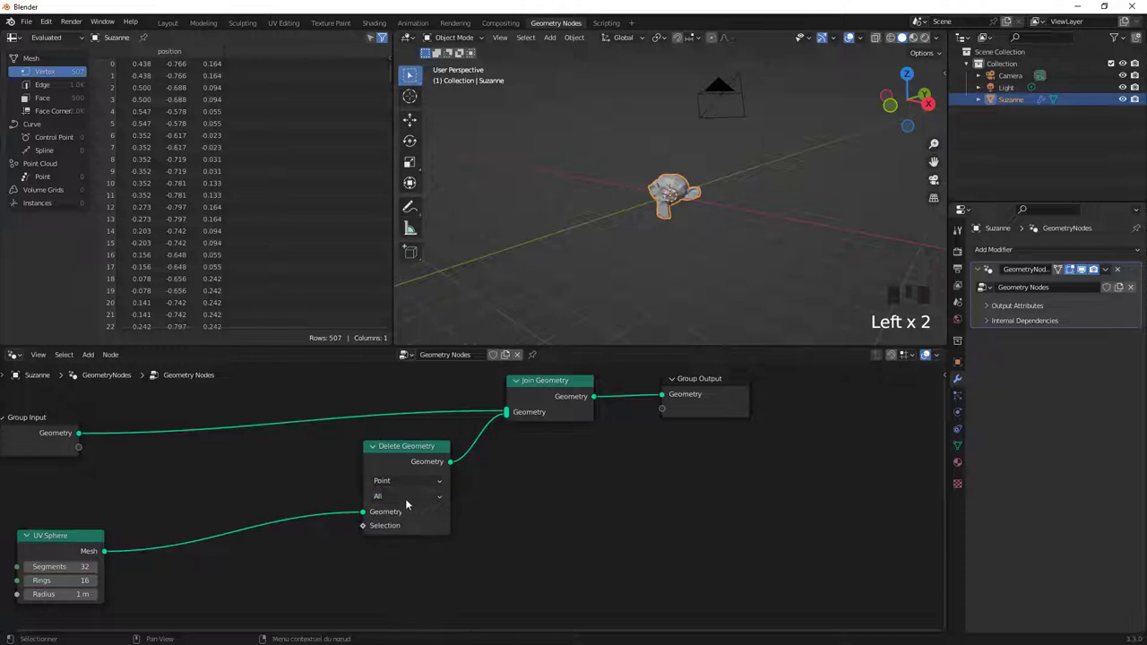
Wire the Noise Texture's Fac output into a ColorRamp beside the UV Sphere chain.
key(Delete)
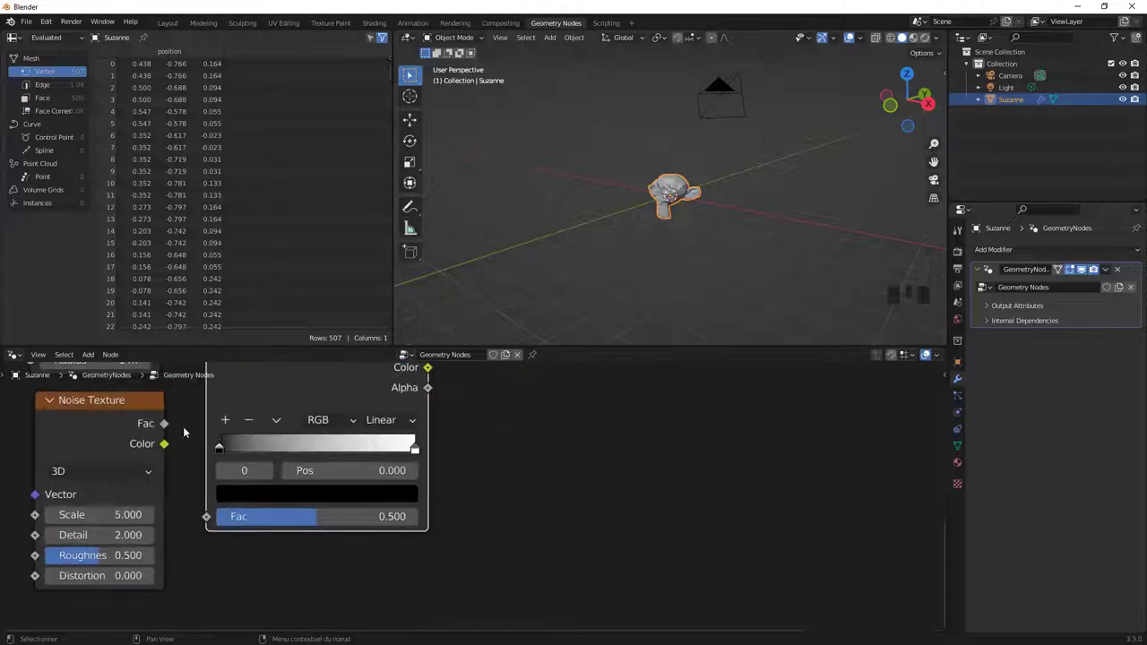
click(217, 516)
scroll(down, 3)
scroll(down, 3)
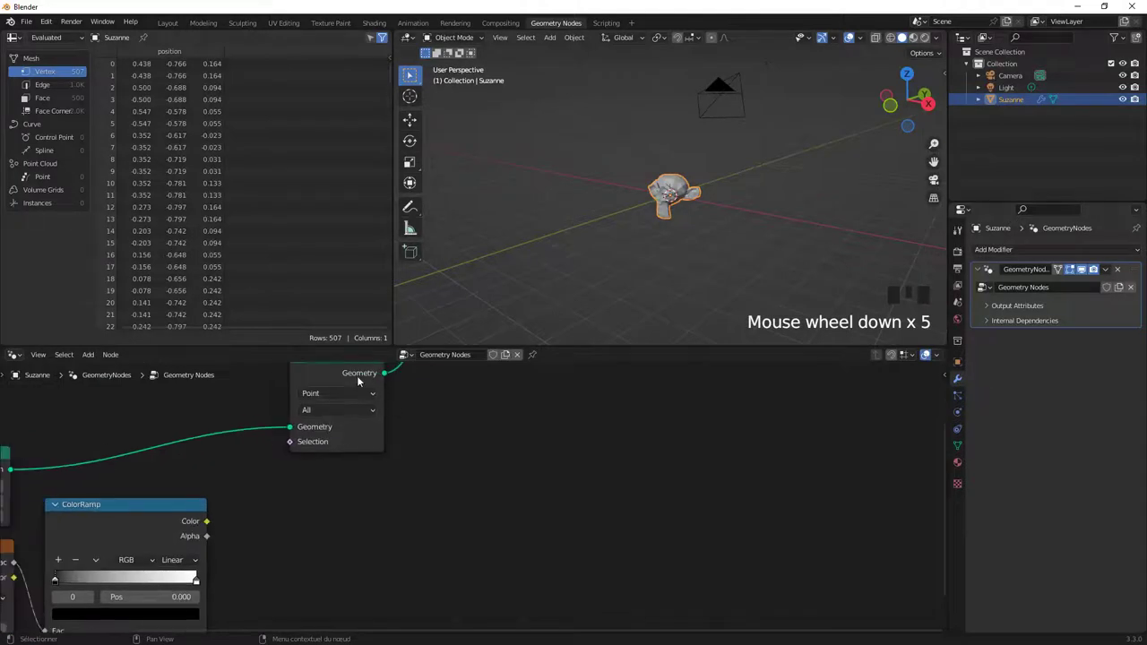
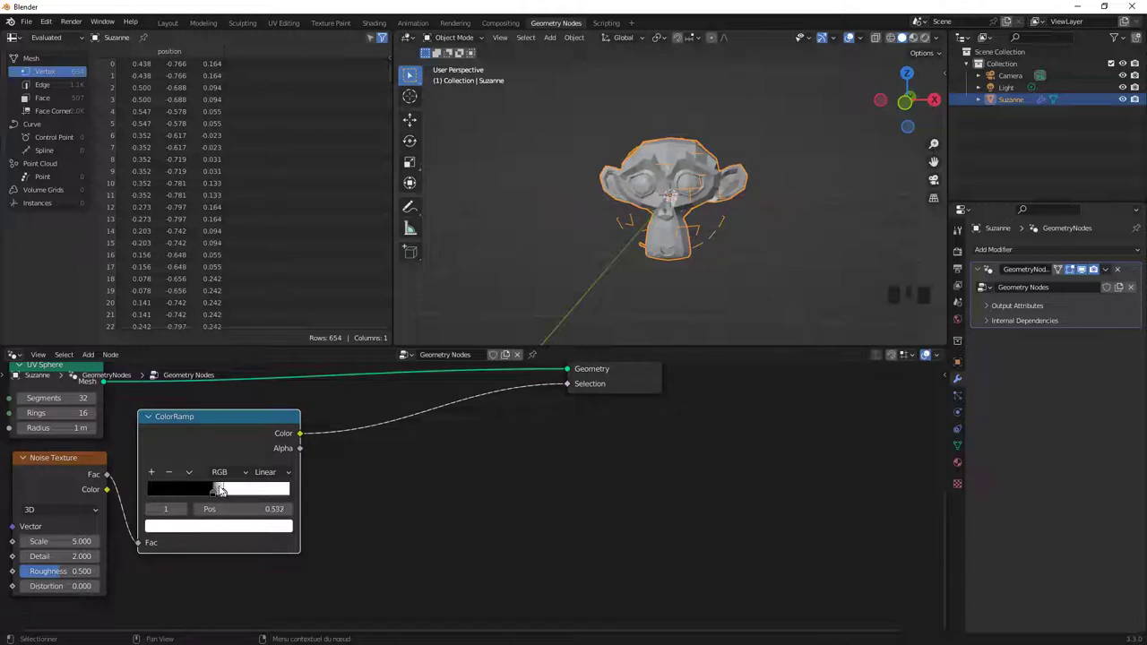
Narrow the ColorRamp gradient so the deletion threshold becomes sharp.
scroll(down, 3)
drag(642, 205, 287, 476)
scroll(up, 3)
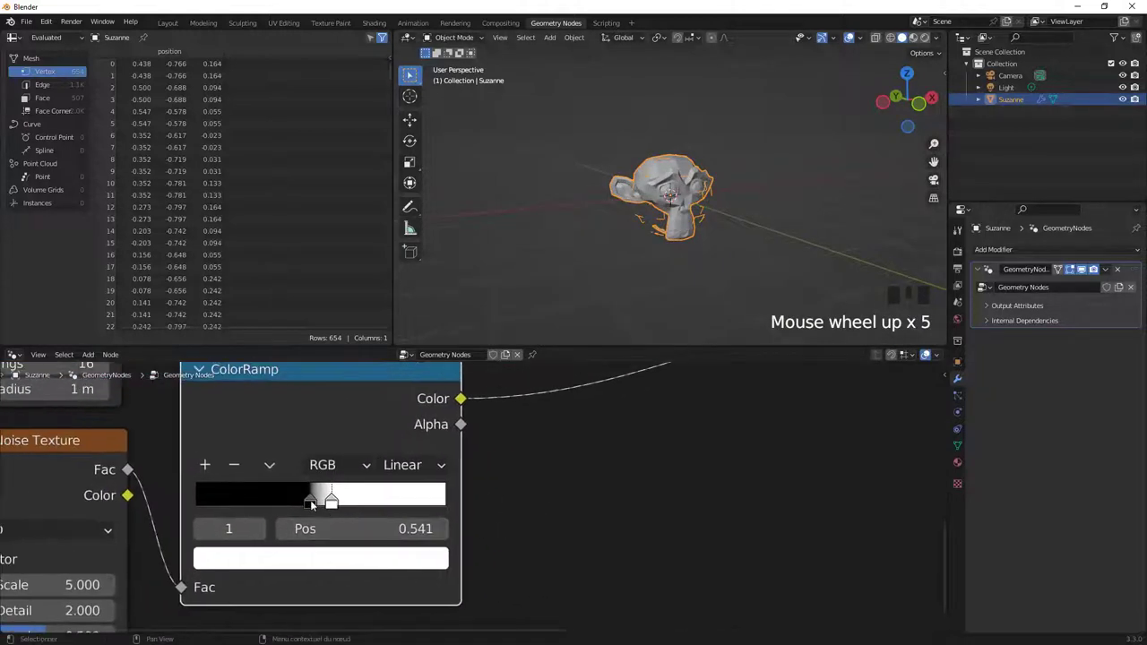
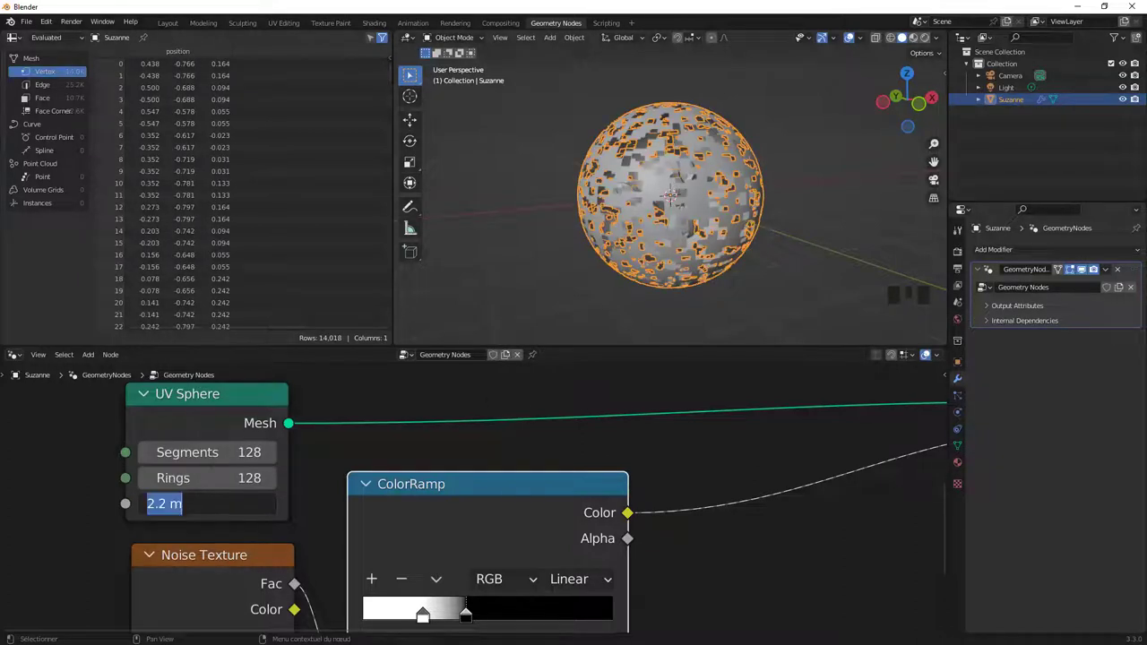
Shift the ColorRamp stops to enlarge and fine-tune the noise holes in the shell.
scroll(down, 3)
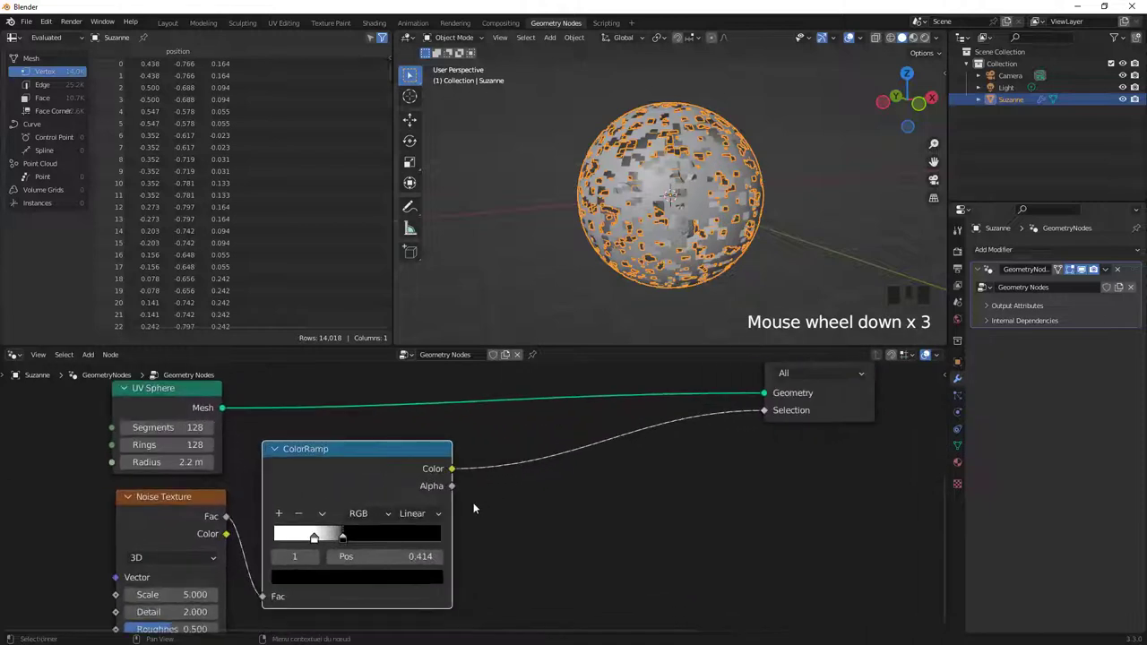
drag(348, 543, 351, 546)
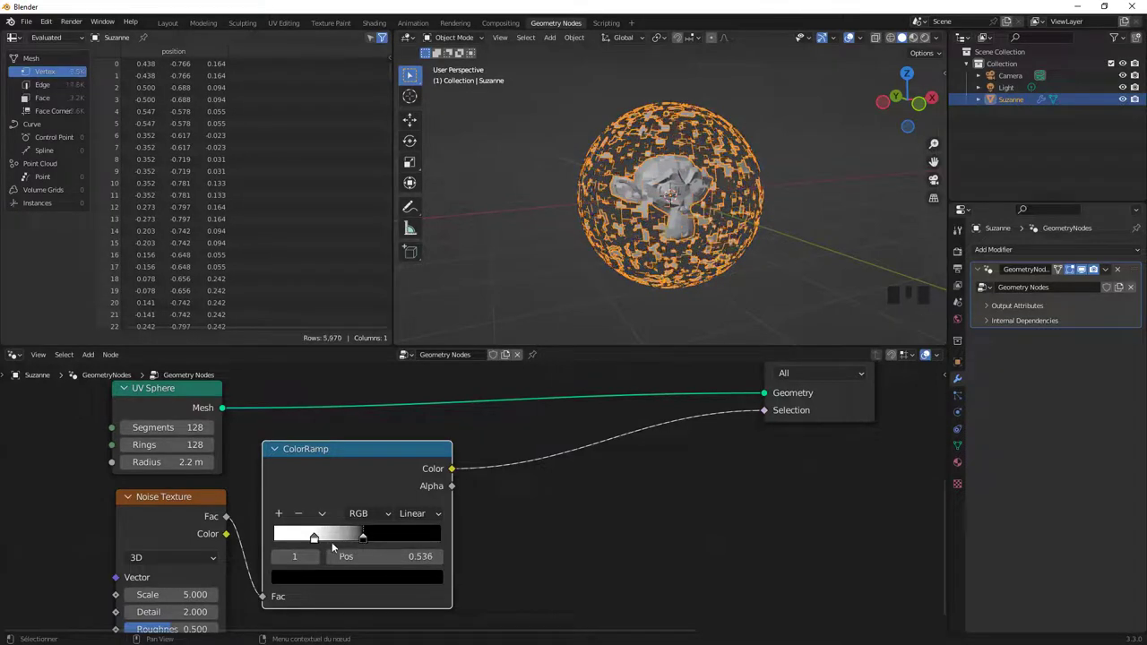
drag(321, 542, 379, 543)
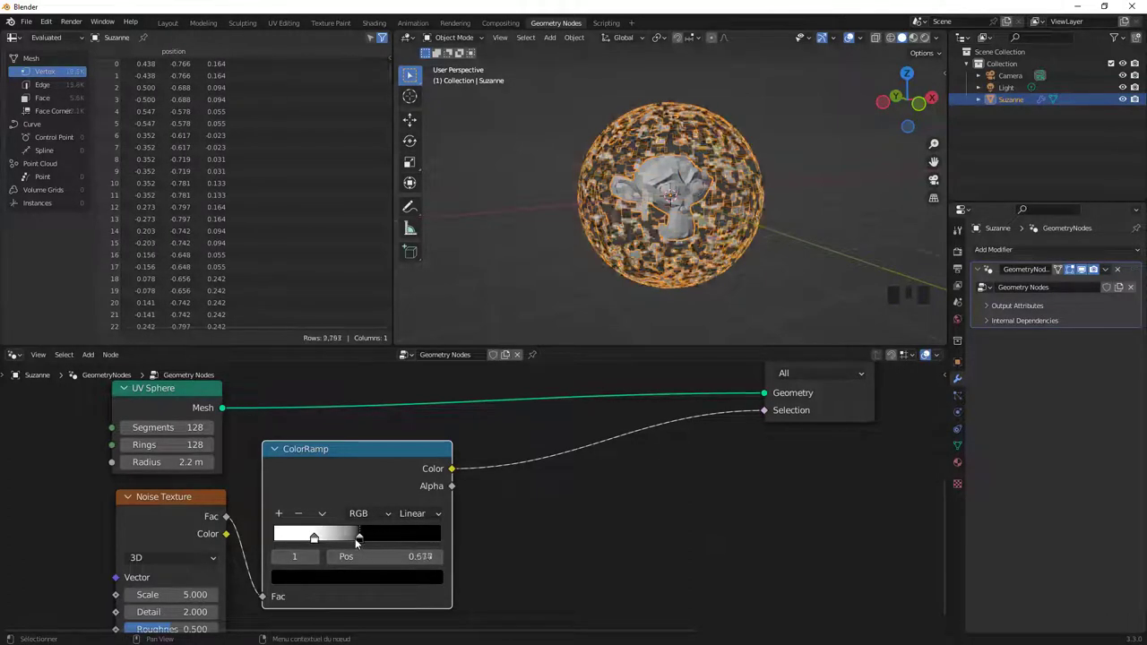
Mute Delete Geometry to view the full sphere, then unmute to restore the holes.
scroll(down, 3)
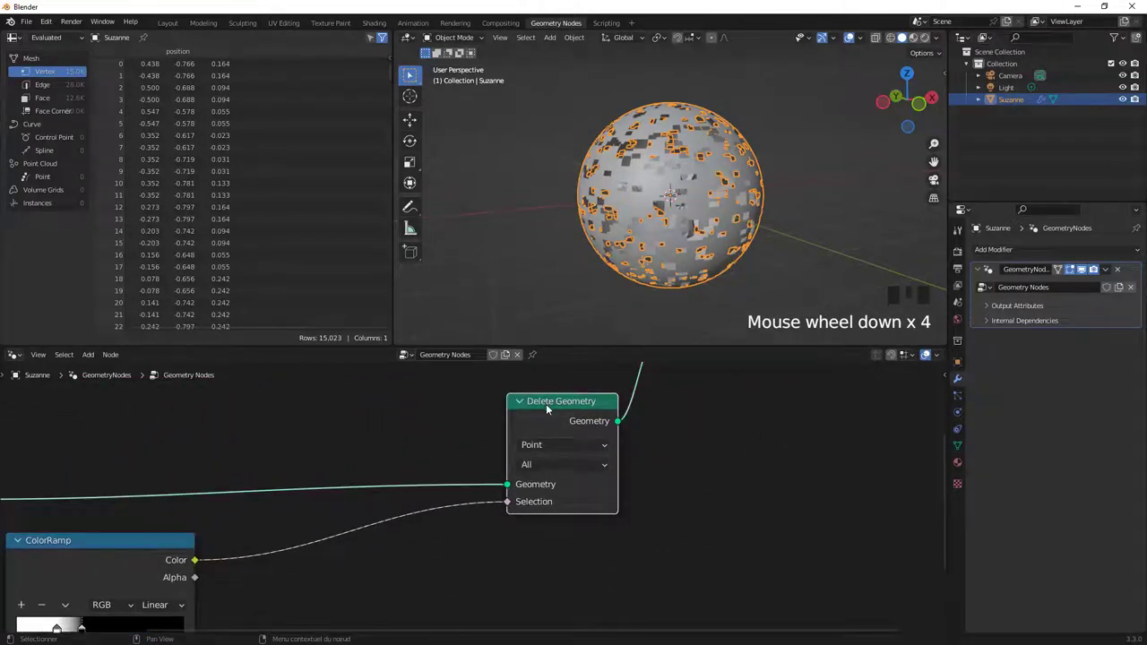
key(m)
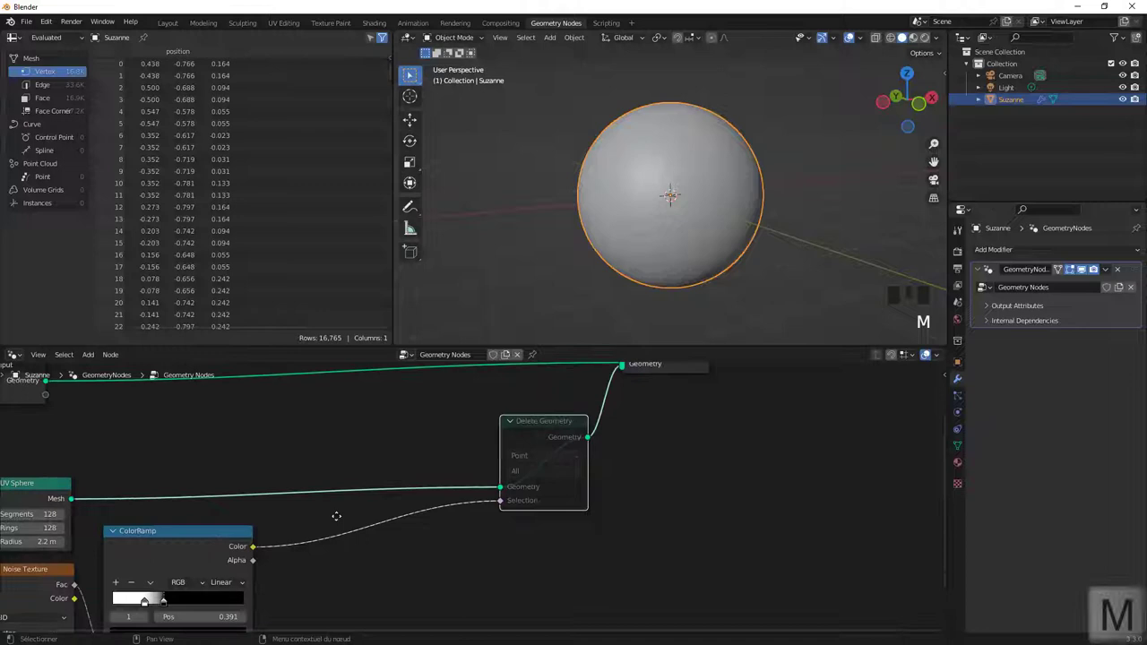
drag(334, 542, 600, 452)
key(m)
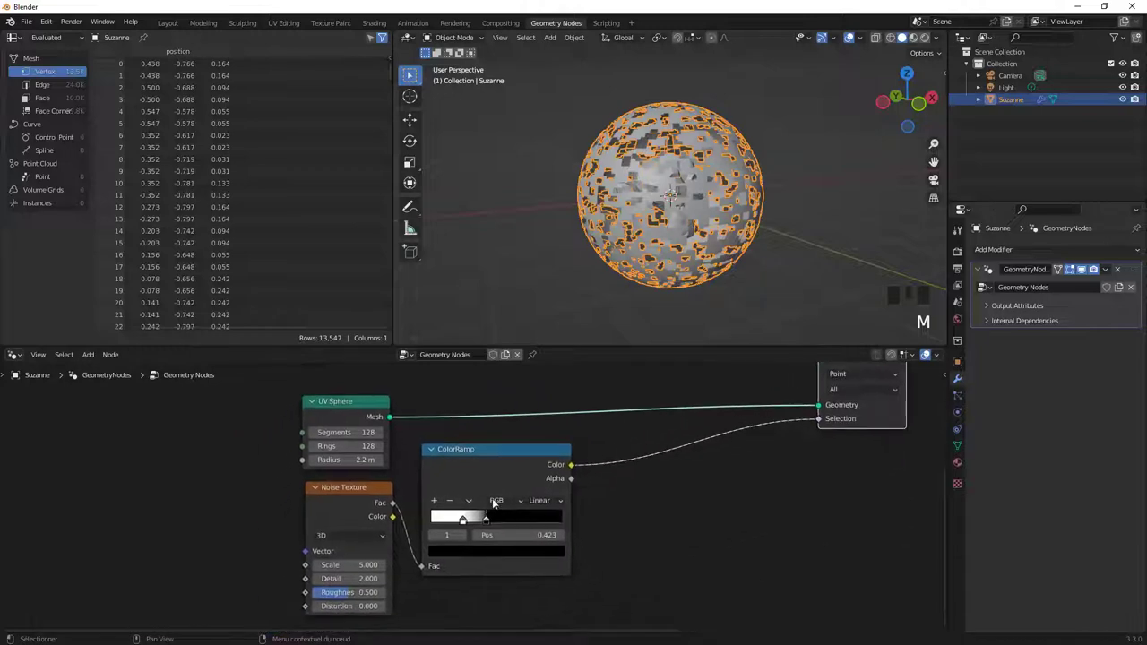
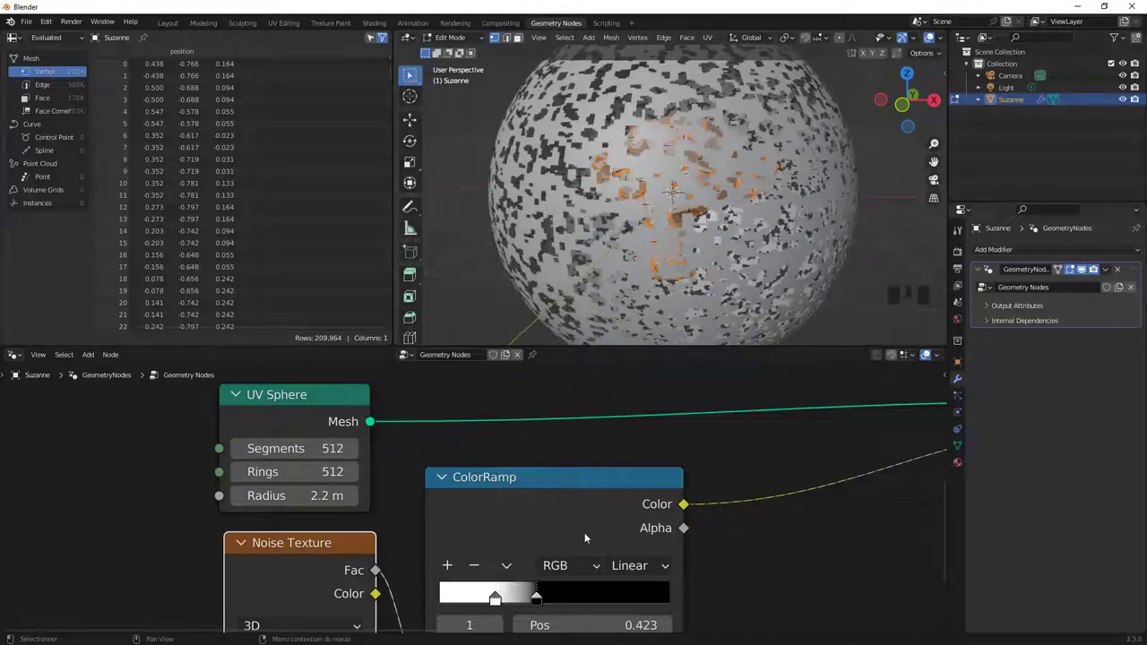
Raise the Noise Scale for finer holes and set the ramp's black stop near 0.636.
drag(530, 537, 581, 534)
key(Tab)
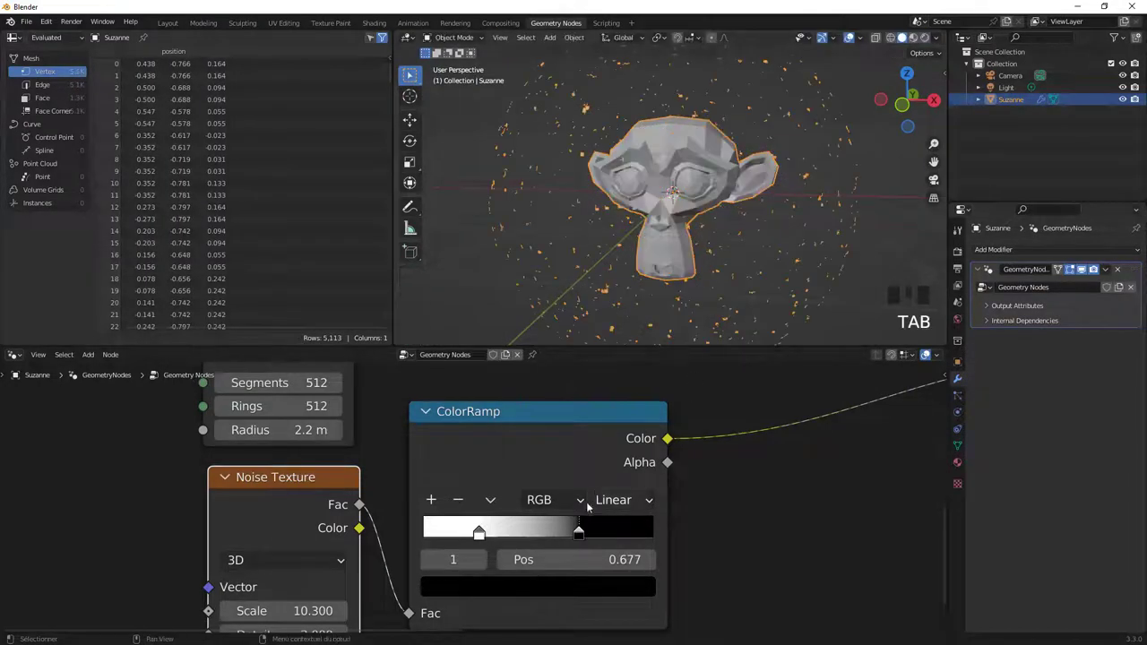
drag(575, 534, 573, 540)
scroll(down, 3)
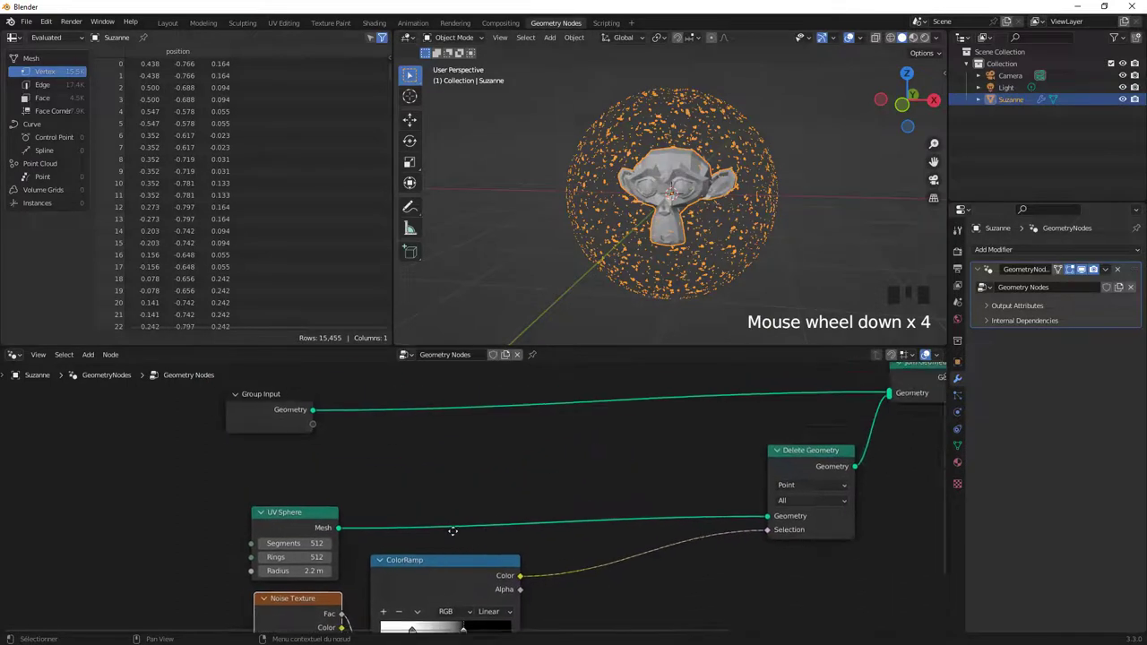
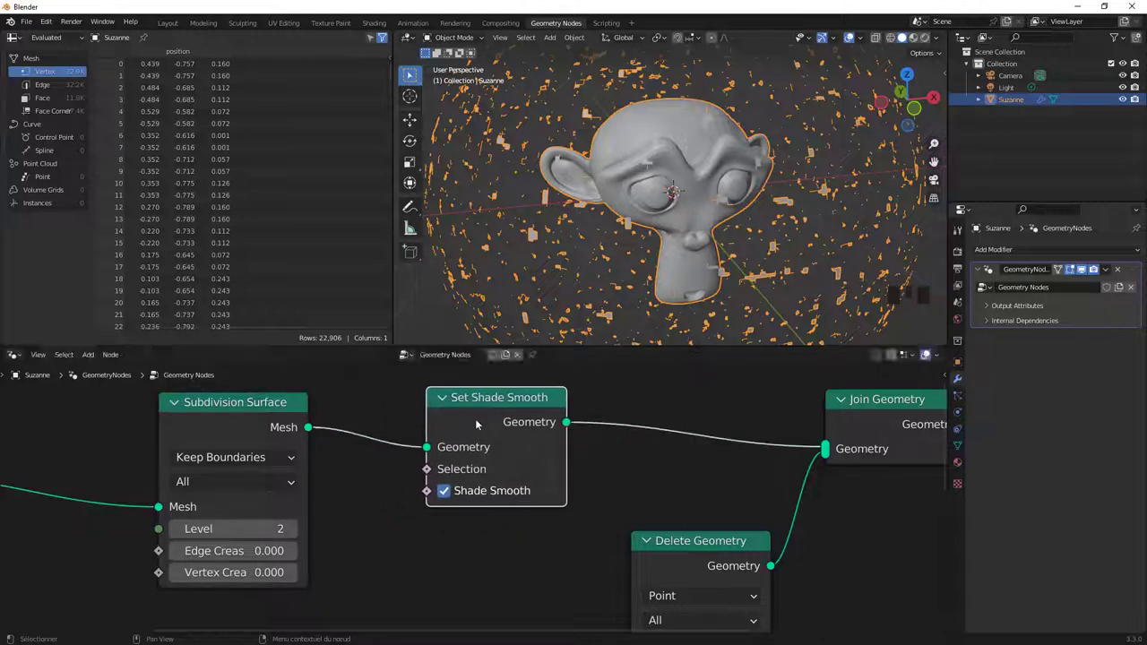
Drop Set Shade Smooth into the chain right after Subdivision Surface.
drag(685, 193, 663, 209)
scroll(down, 3)
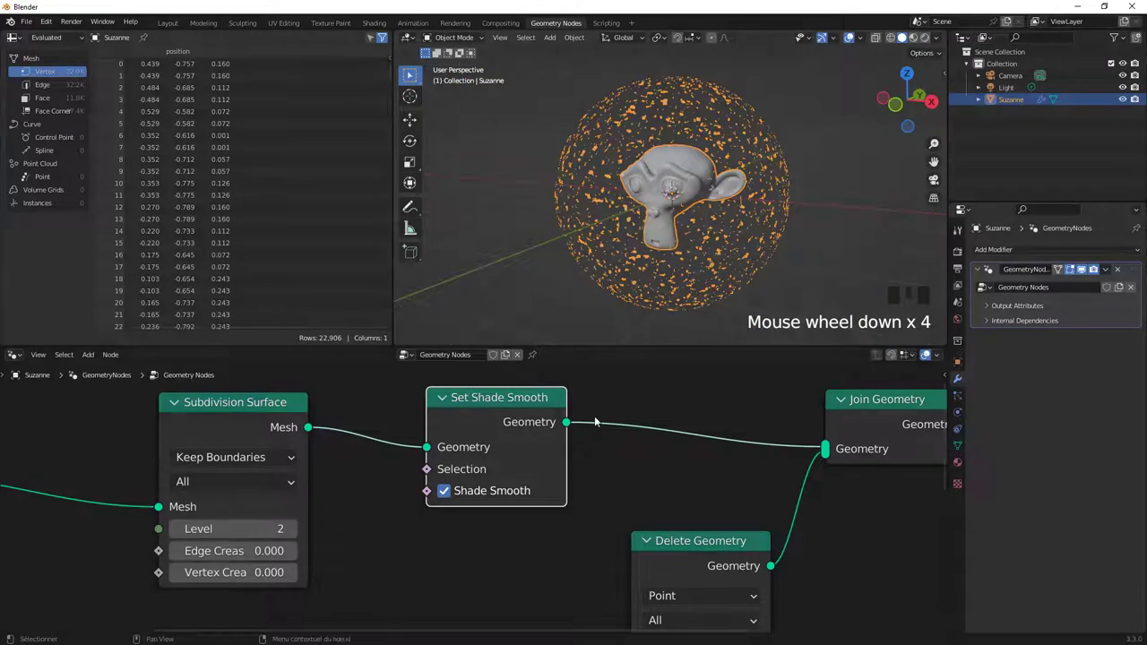
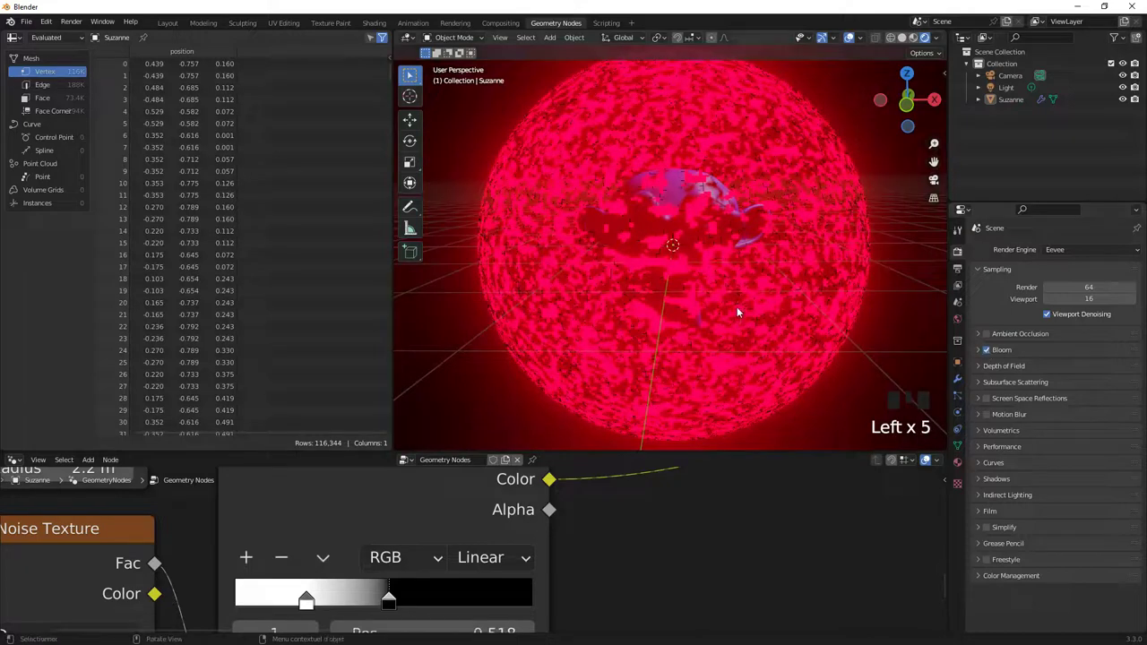
Frame the glowing shell and render the final image with F12.
drag(752, 278, 731, 279)
scroll(down, 3)
scroll(up, 3)
click(992, 336)
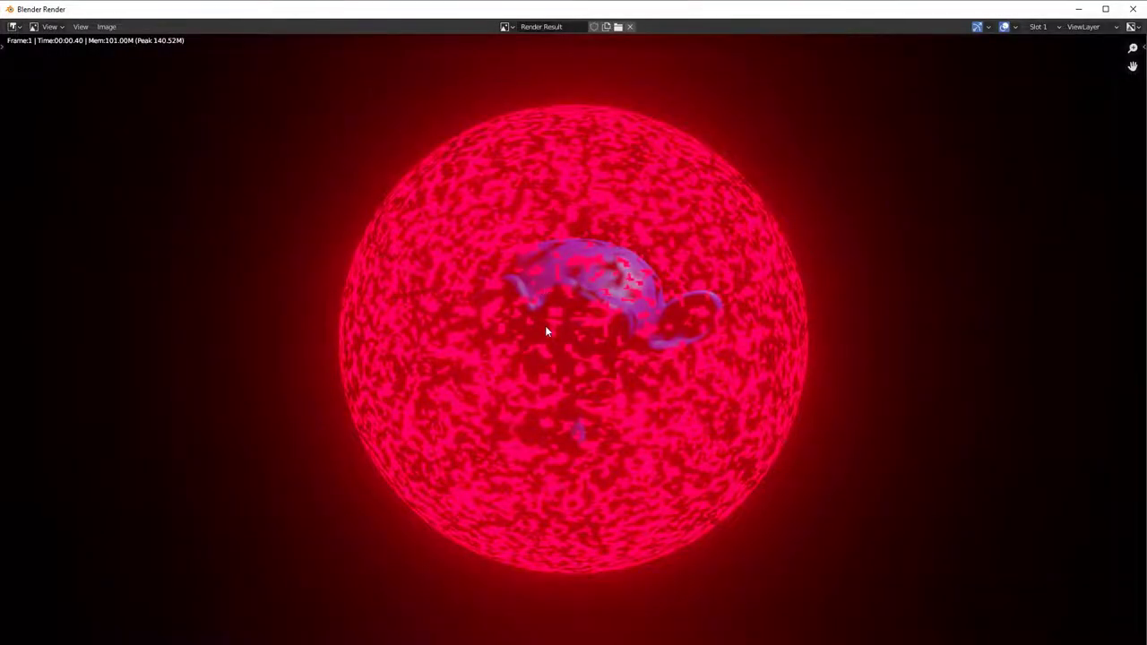
scroll(down, 3)
scroll(down, 3)
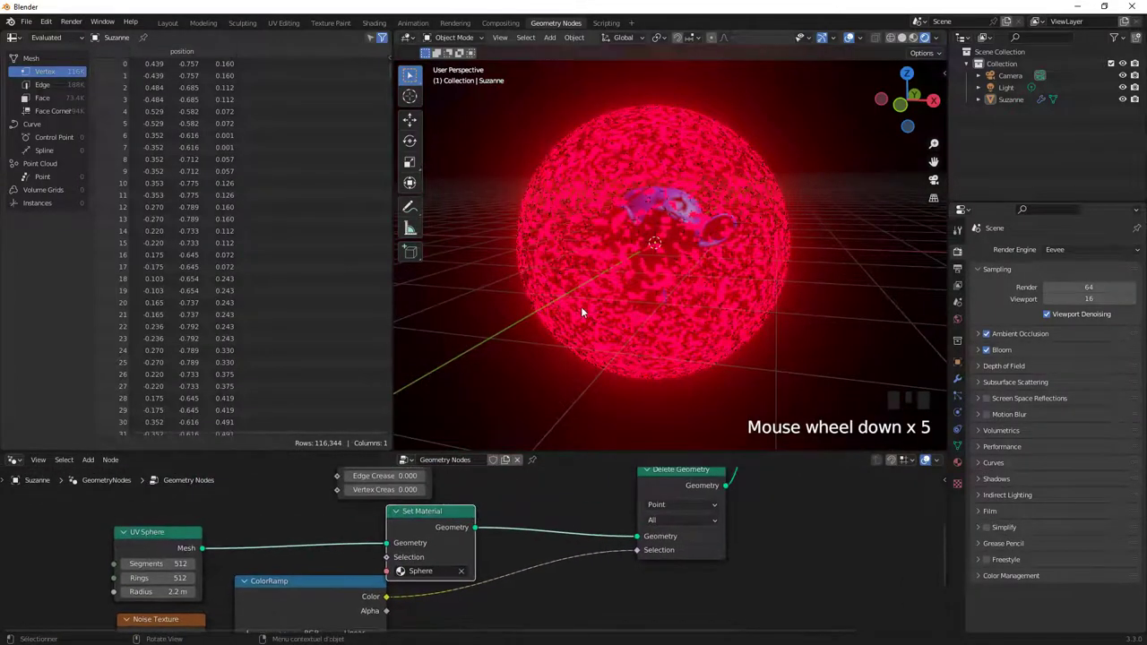